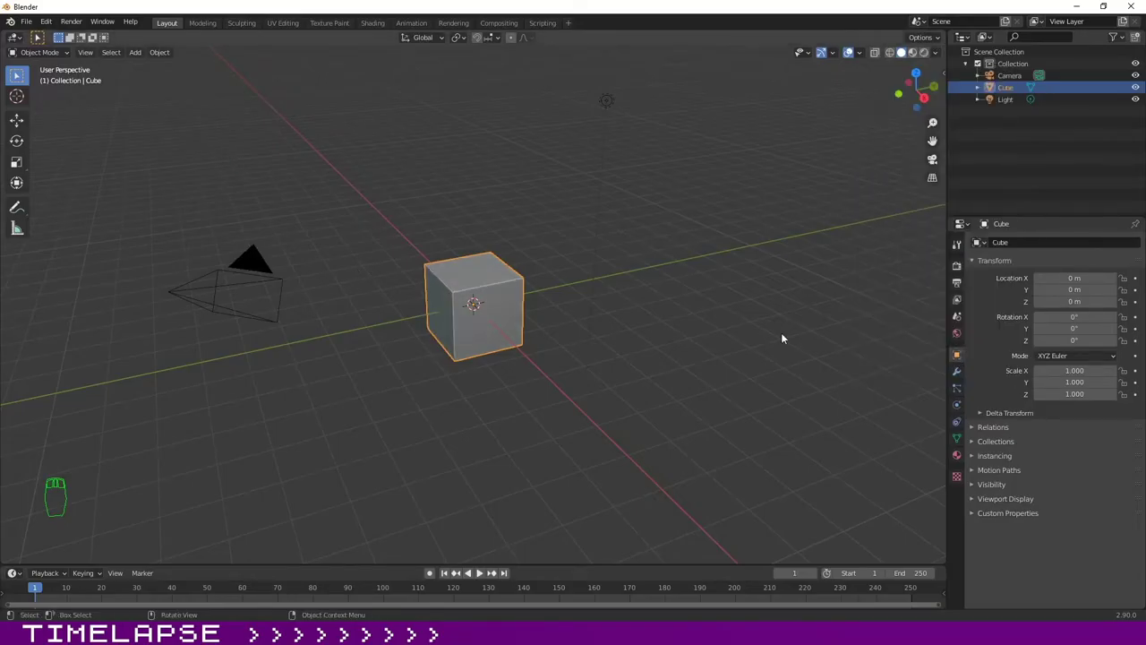
Step: Delete the default cube, camera and light and bring up the Add menu for a cylinder
{"action": "left_click", "coordinate": [253, 87]}
{"action": "key", "text": "Delete"}
{"action": "key", "text": "shift+a"}
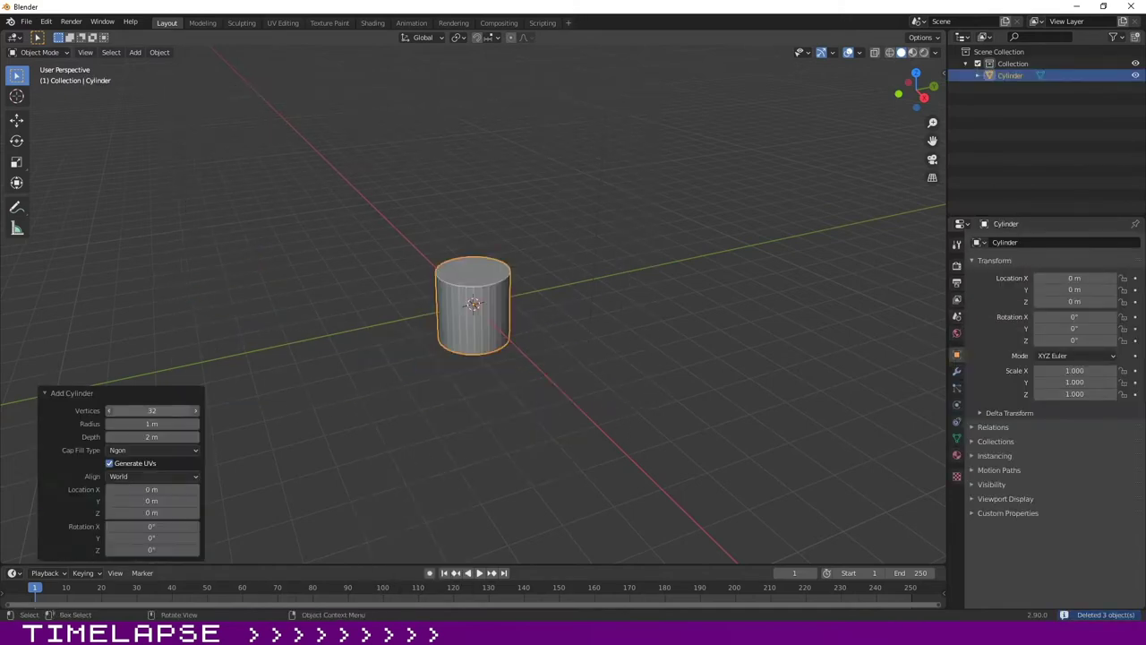
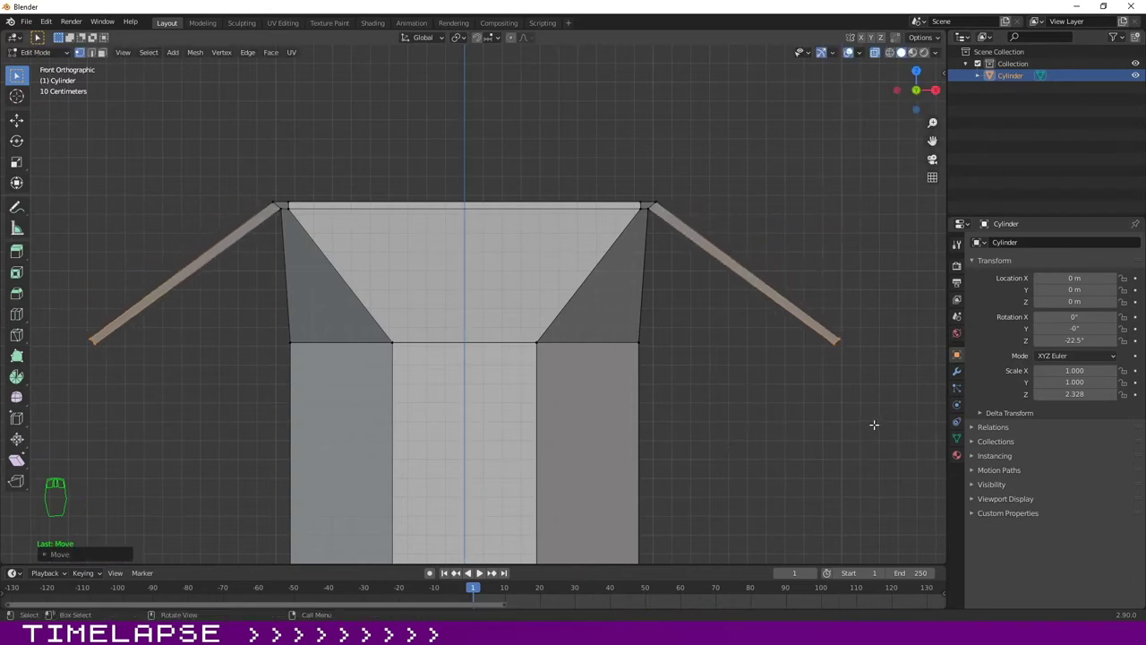
Step: Scale the diagonal corner edges inward along X so they stand upright
{"action": "key", "text": "s"}
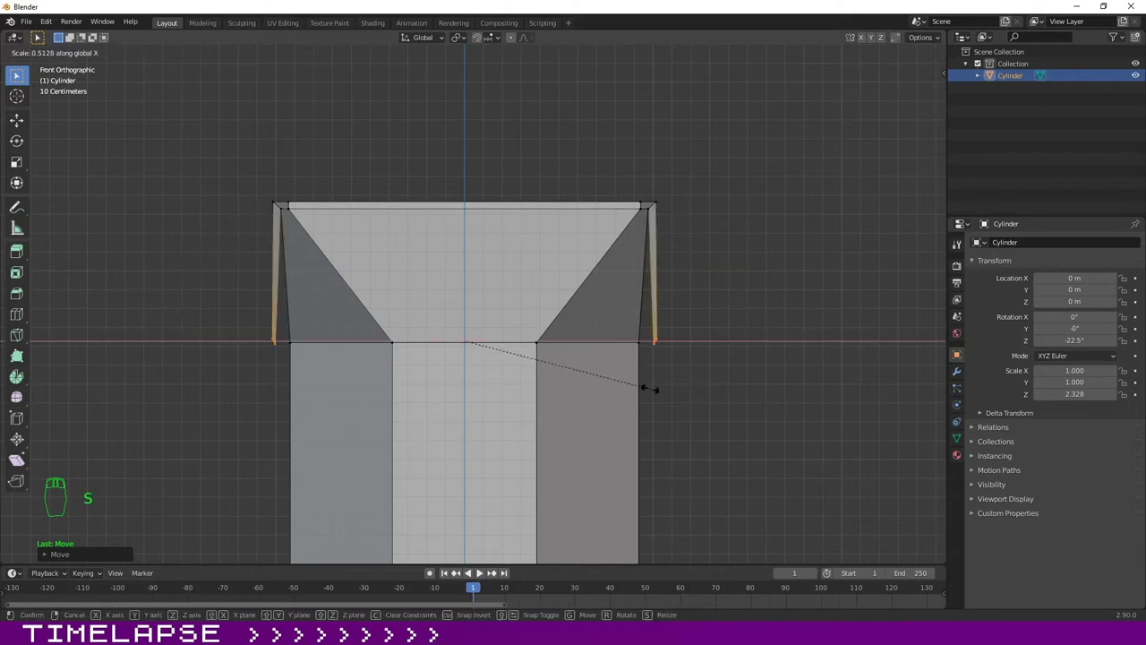
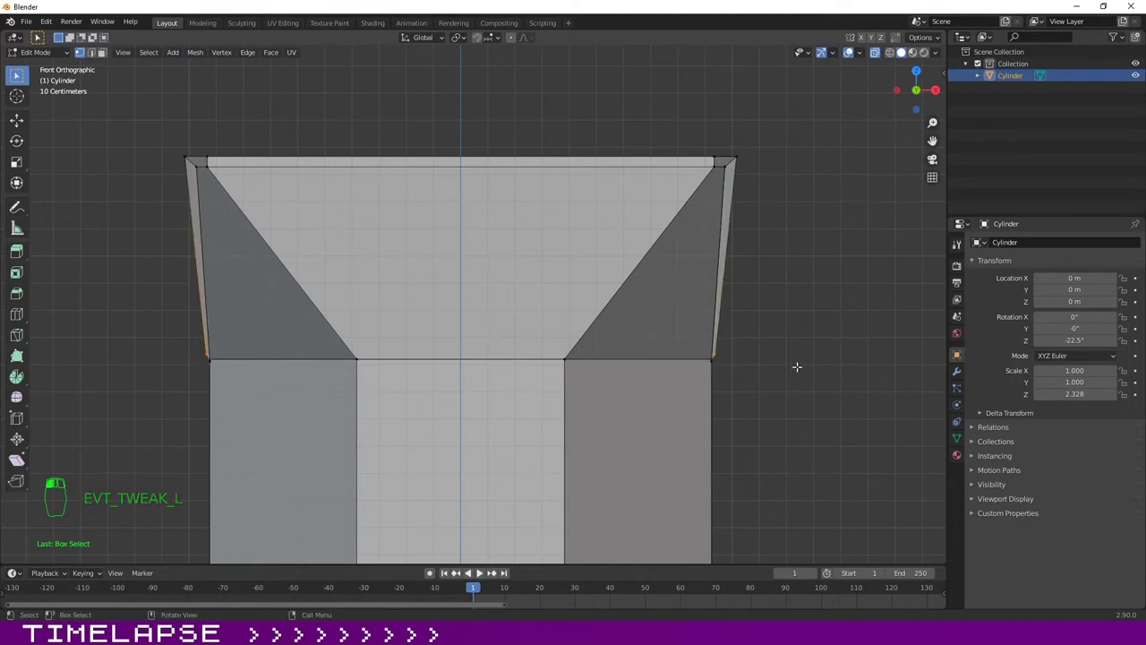
{"action": "key", "text": "s"}
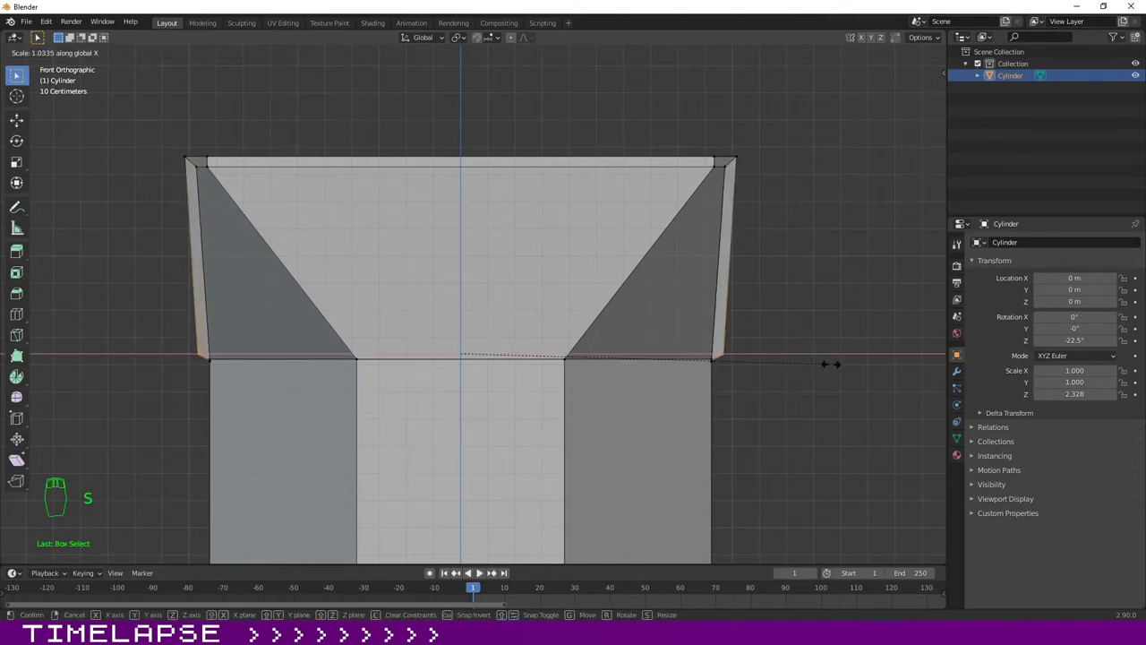
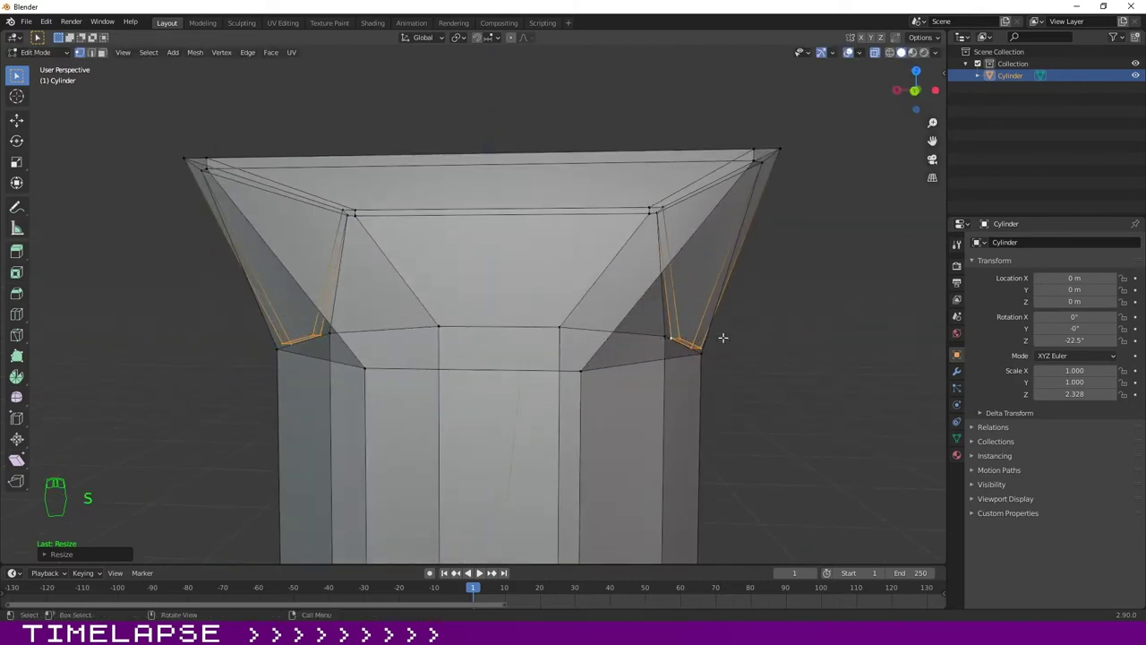
Step: Rescale the corner edges in front view and leave Edit Mode
{"action": "key", "text": "KP_3"}
{"action": "key", "text": "KP_1"}
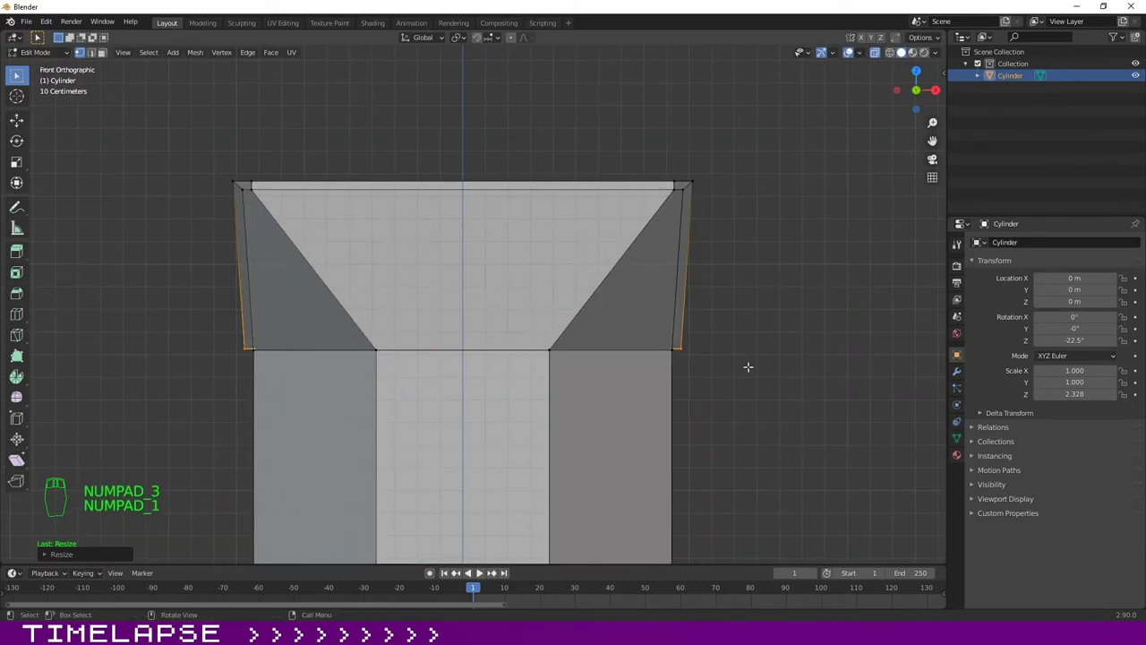
{"action": "key", "text": "s"}
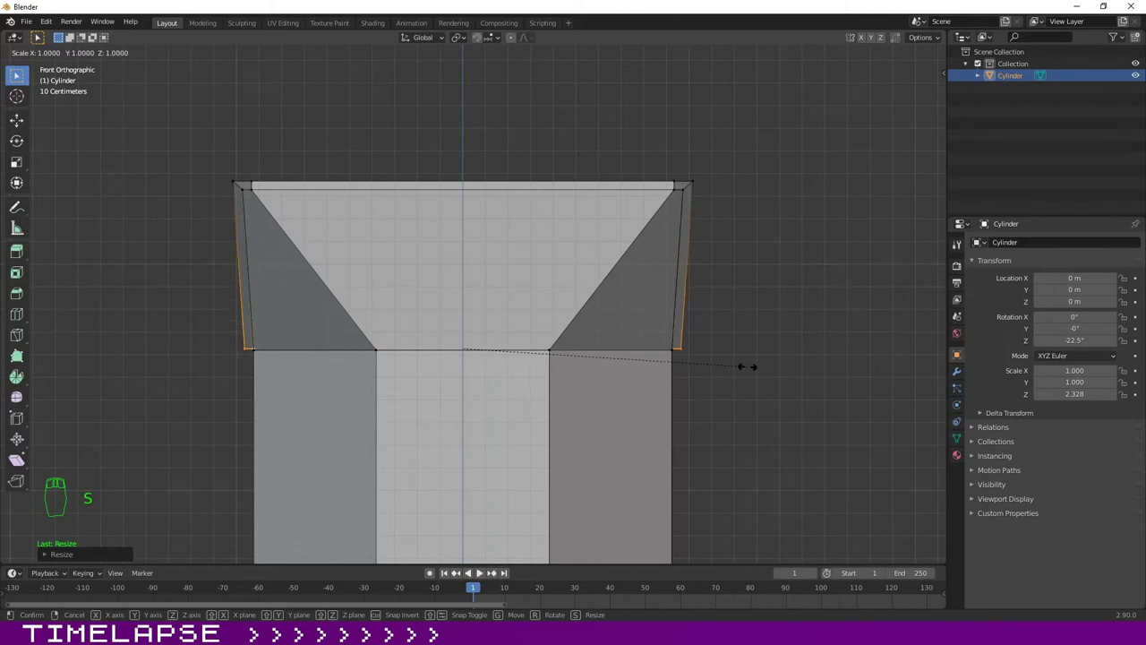
{"action": "key", "text": "Tab"}
{"action": "left_click", "coordinate": [150, 320]}
Step: Orbit the view around the finished flared top
{"action": "left_click_drag", "start_coordinate": [188, 324], "coordinate": [515, 322]}
{"action": "middle_click", "coordinate": [502, 342]}
{"action": "middle_click", "coordinate": [560, 311]}
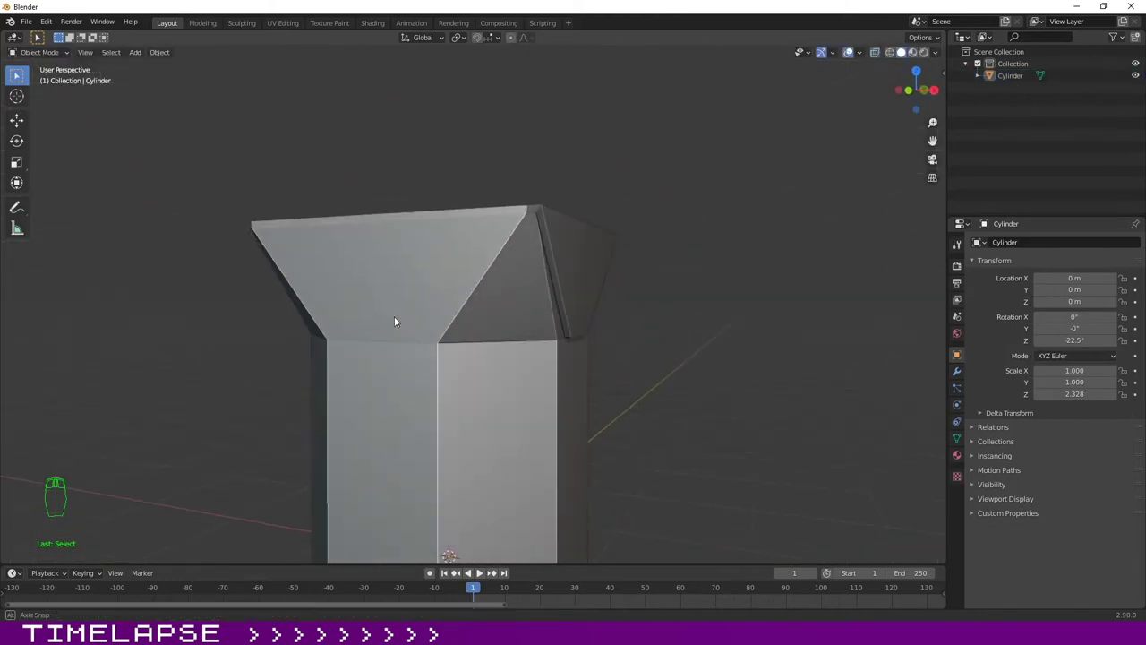
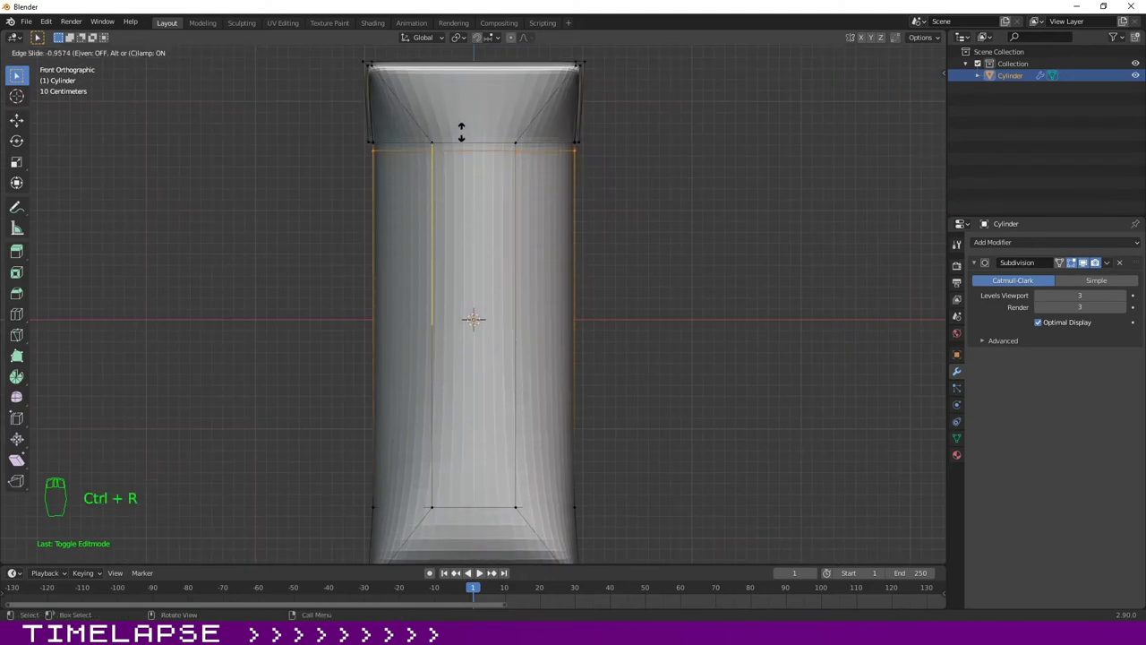
Step: Insert loop cuts along the body and slide them toward the vertical corners
{"action": "key", "text": "ctrl+z"}
{"action": "key", "text": "ctrl+r"}
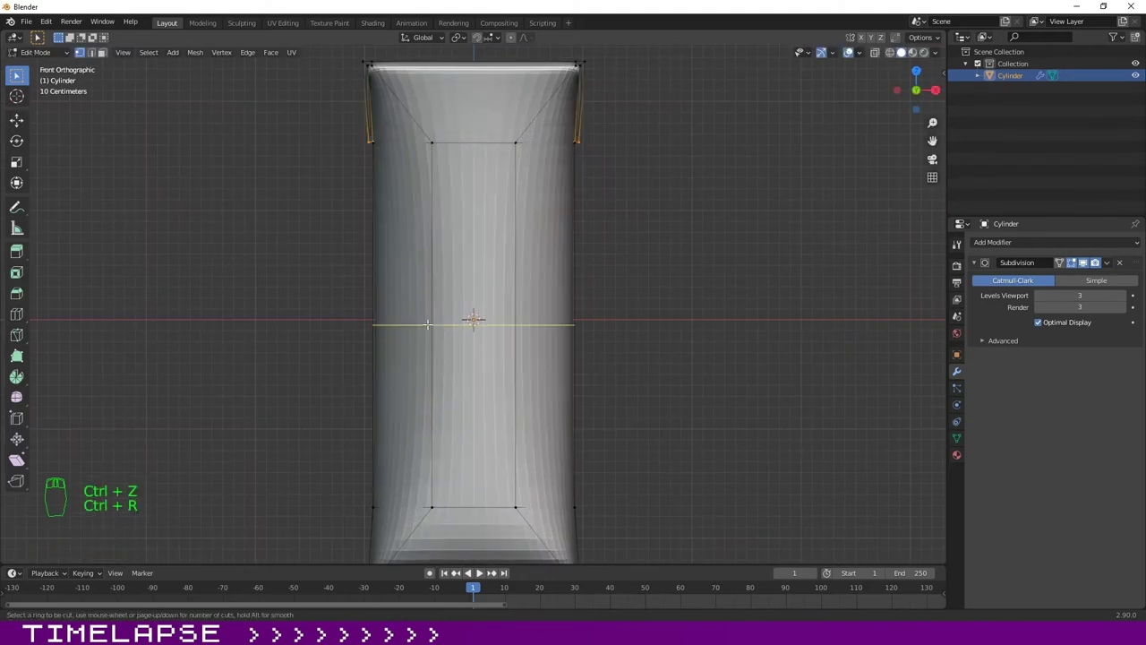
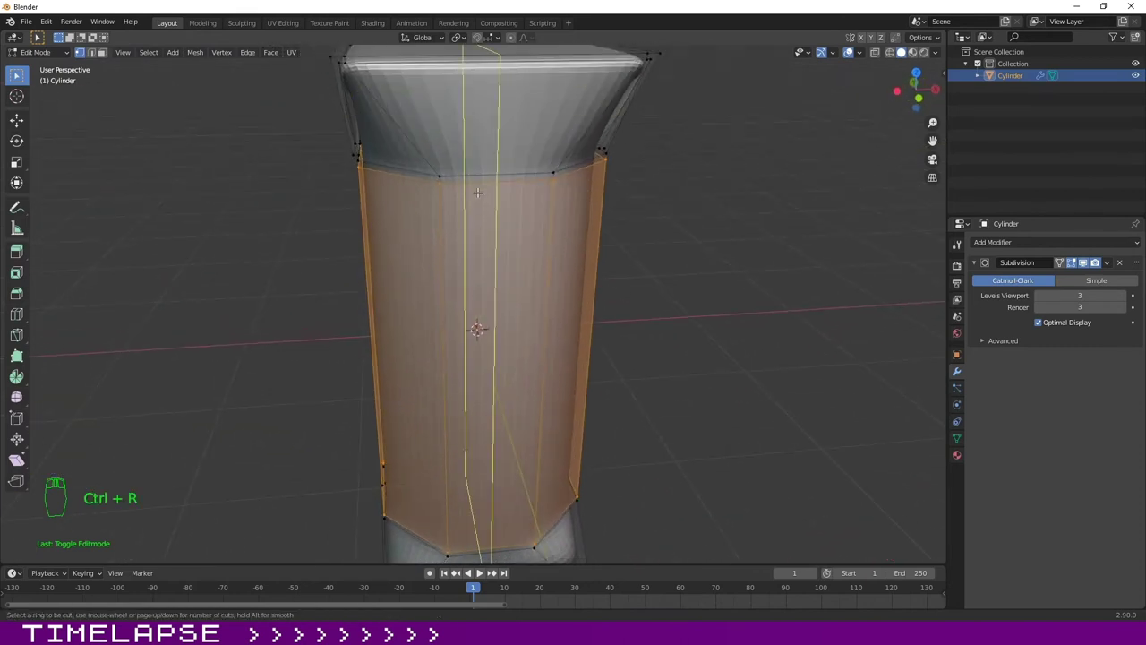
{"action": "key", "text": "ctrl+r"}
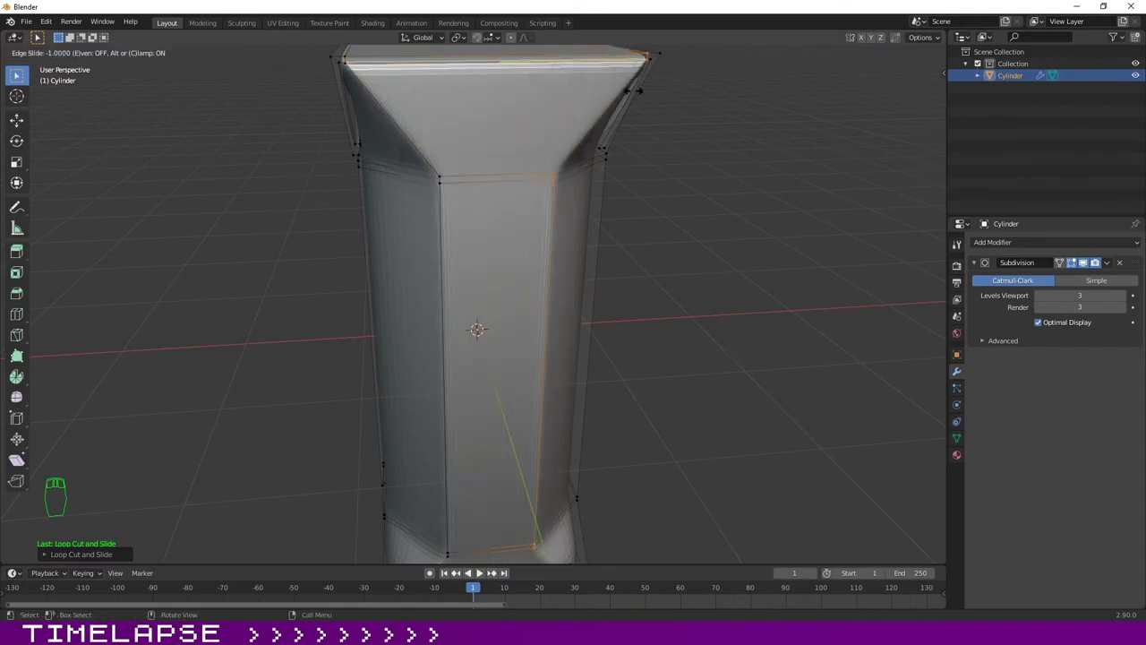
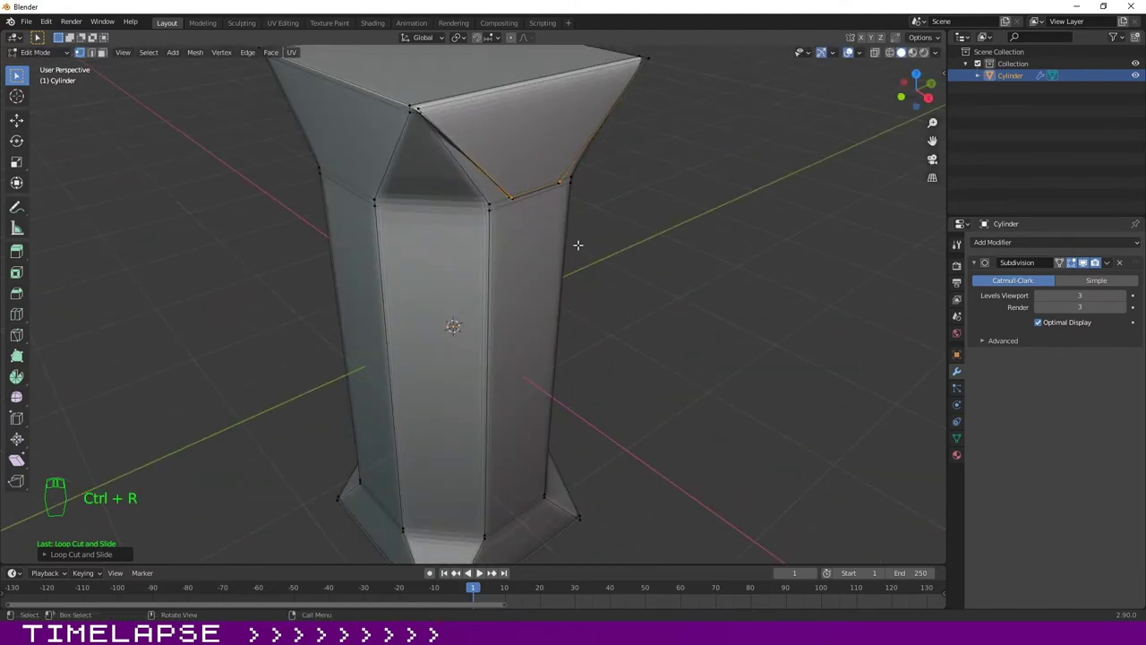
Step: Shade the bottle smooth and slide an extra loop near the top for a crisp rim
{"action": "key", "text": "Tab"}
{"action": "left_click_drag", "start_coordinate": [667, 238], "coordinate": [154, 41]}
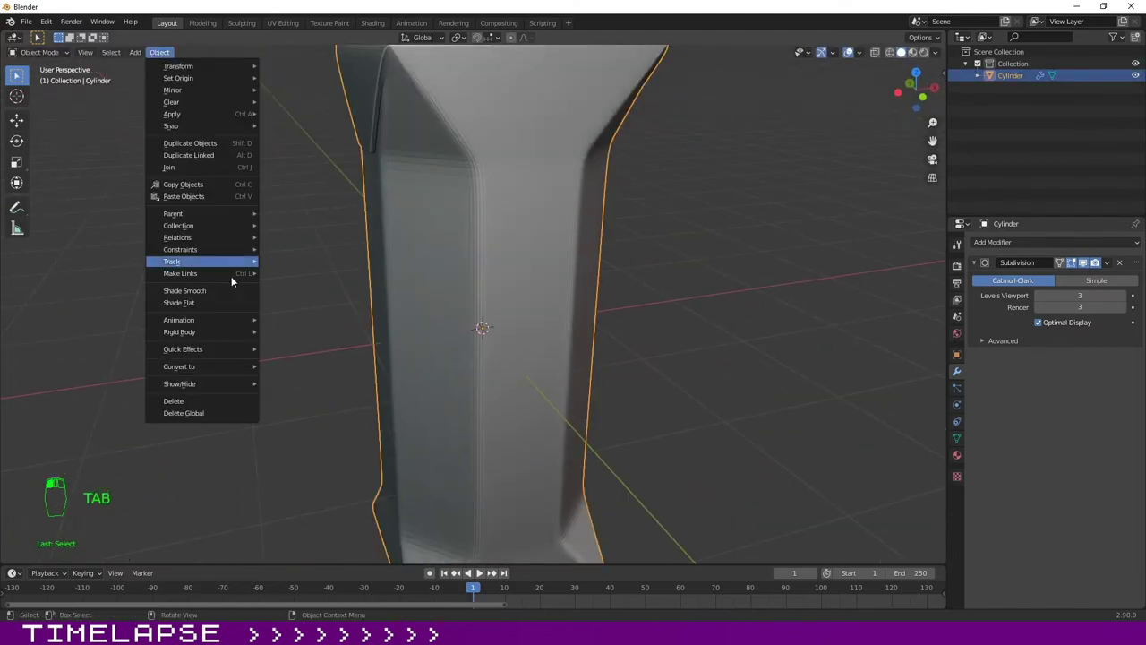
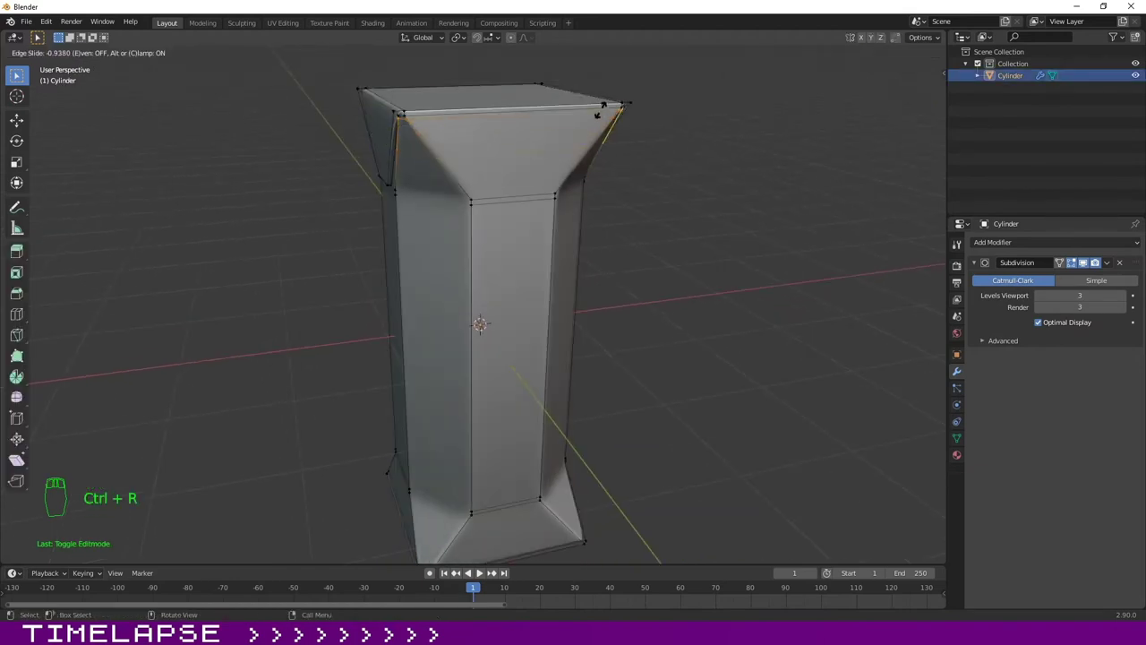
{"action": "key", "text": "Tab"}
{"action": "left_click", "coordinate": [666, 276]}
Step: Reframe the view on the flat top and add a plane for the cap
{"action": "left_click_drag", "start_coordinate": [304, 286], "coordinate": [235, 302]}
{"action": "left_click_drag", "start_coordinate": [648, 215], "coordinate": [457, 390]}
{"action": "key", "text": "shift+a"}
Step: Narrow the plane into a strip across the top and shift its edge along Z in front view
{"action": "key", "text": "g"}
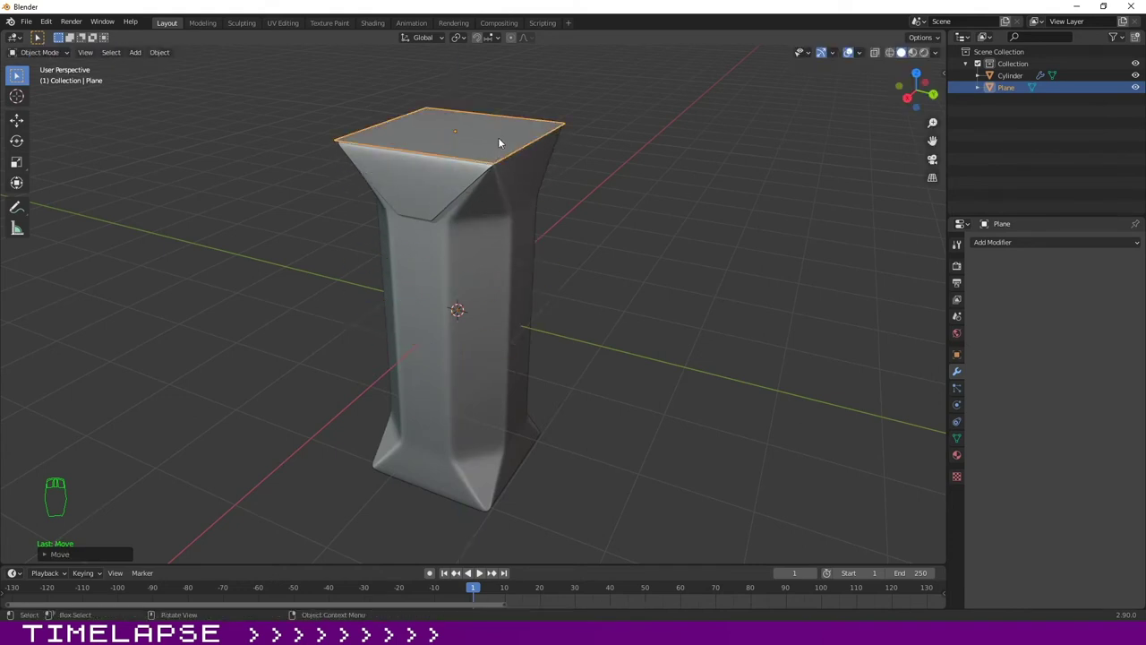
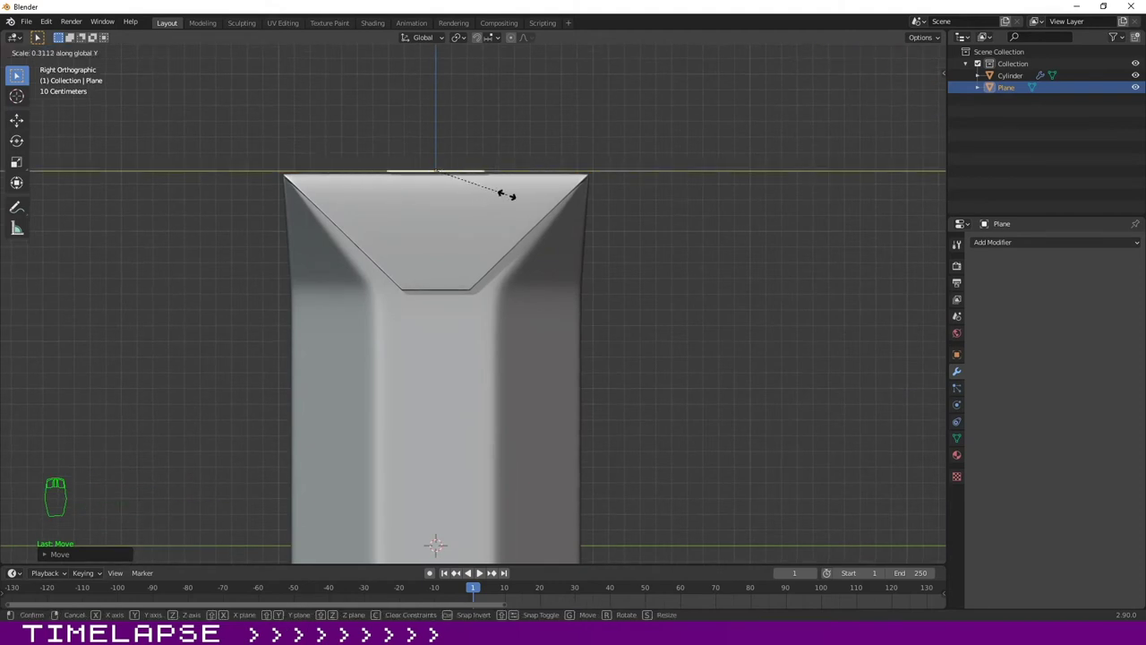
{"action": "left_click_drag", "start_coordinate": [619, 218], "coordinate": [686, 208]}
{"action": "left_click_drag", "start_coordinate": [642, 214], "coordinate": [594, 211]}
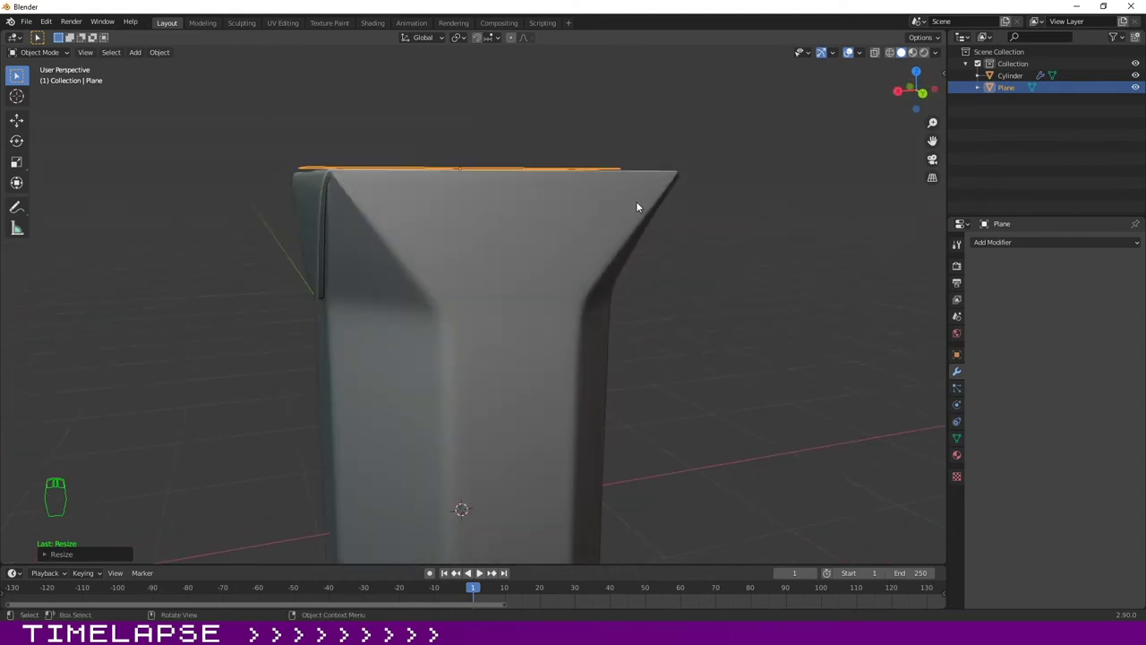
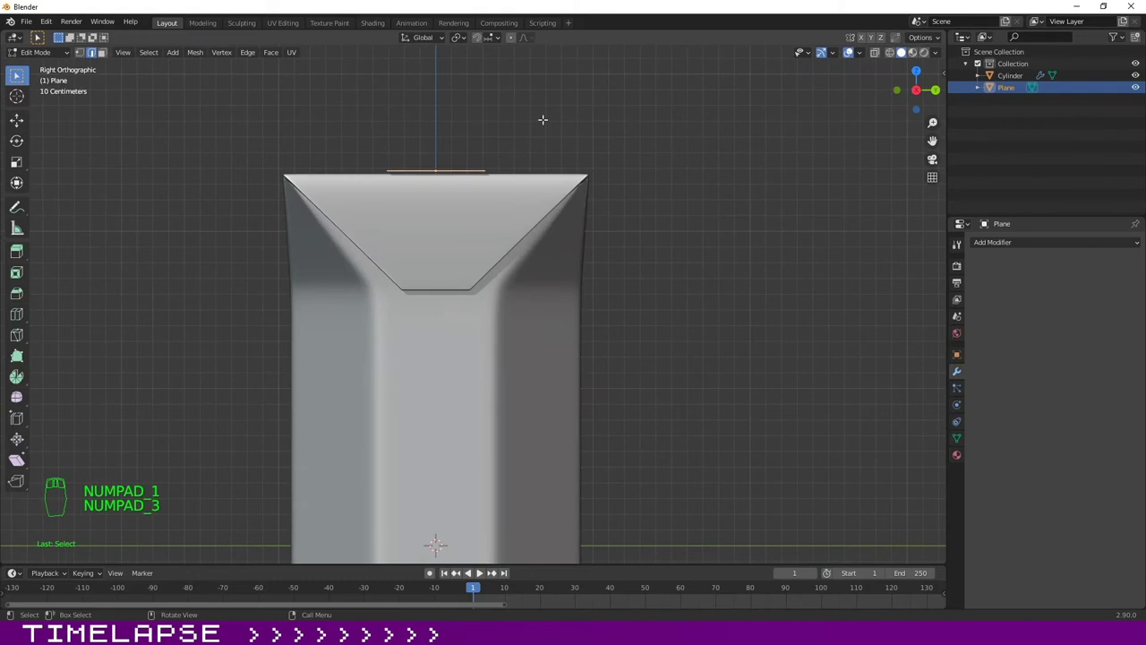
{"action": "key", "text": "KP_1"}
{"action": "key", "text": "e"}
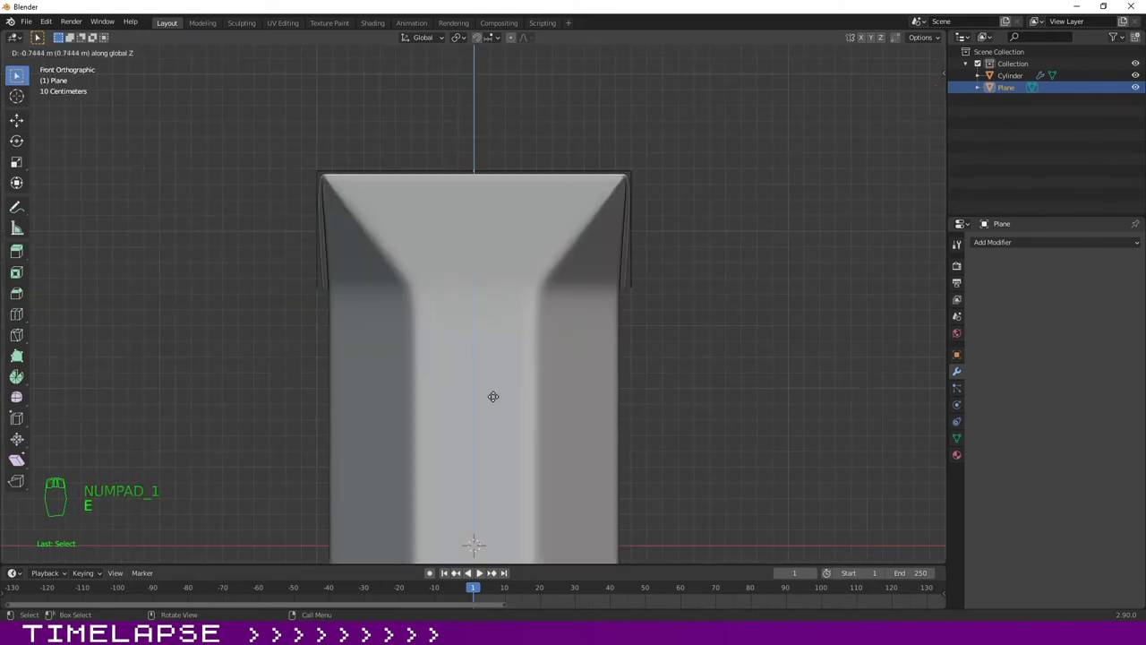
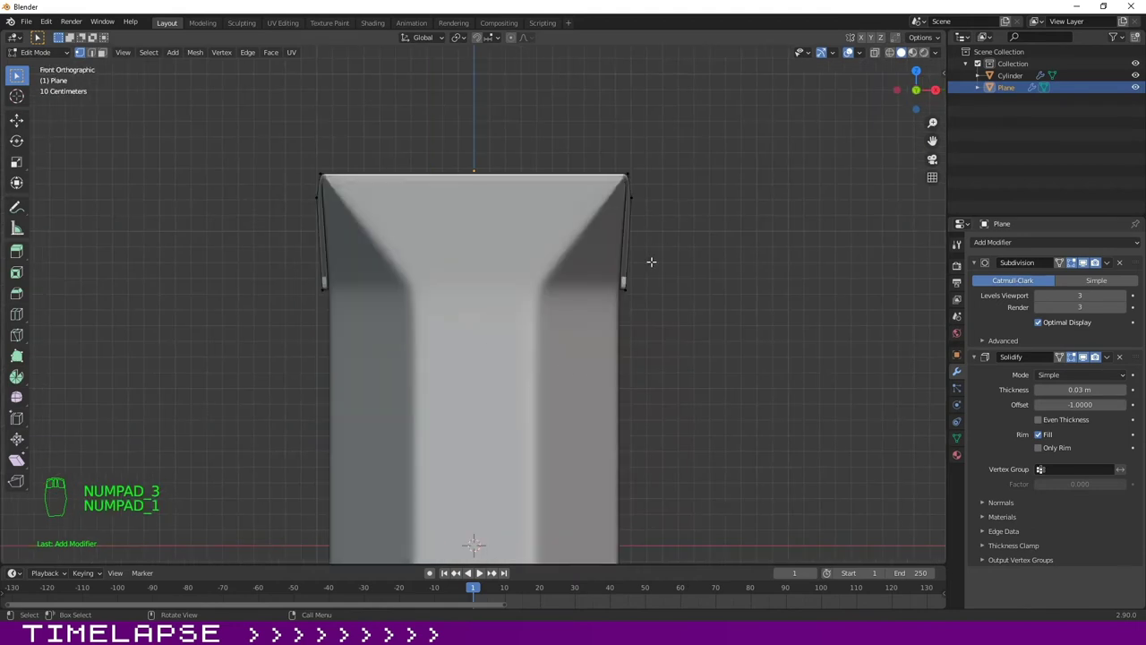
Step: Scale the whole cap slightly larger over the rim and move it into place
{"action": "key", "text": "a"}
{"action": "key", "text": "s"}
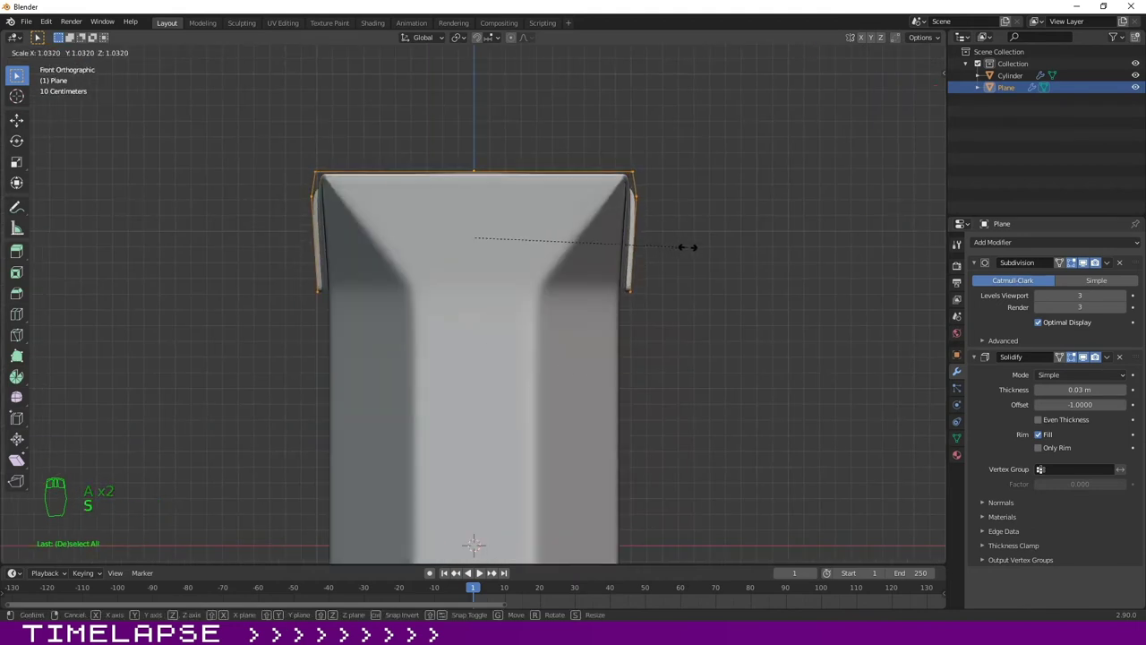
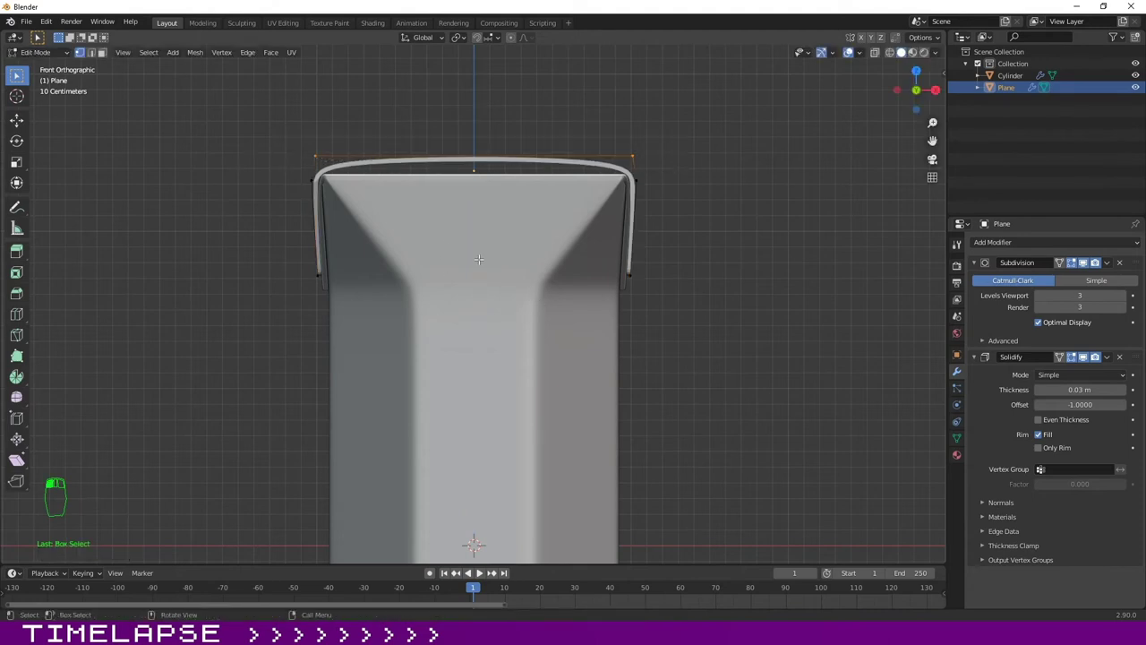
{"action": "key", "text": "g"}
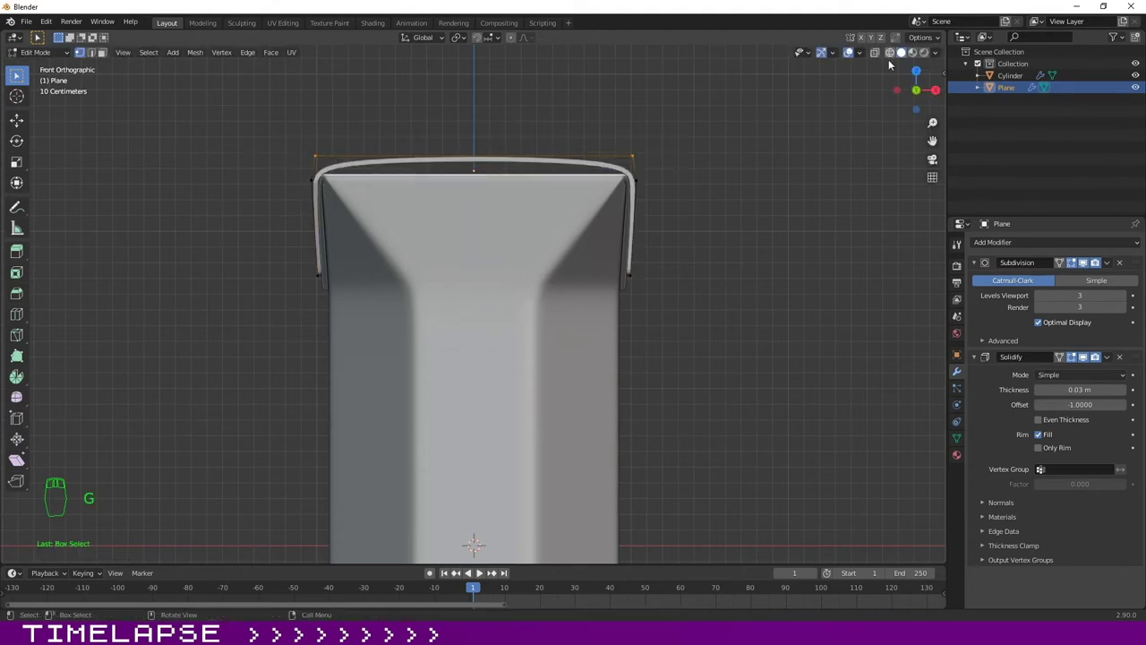
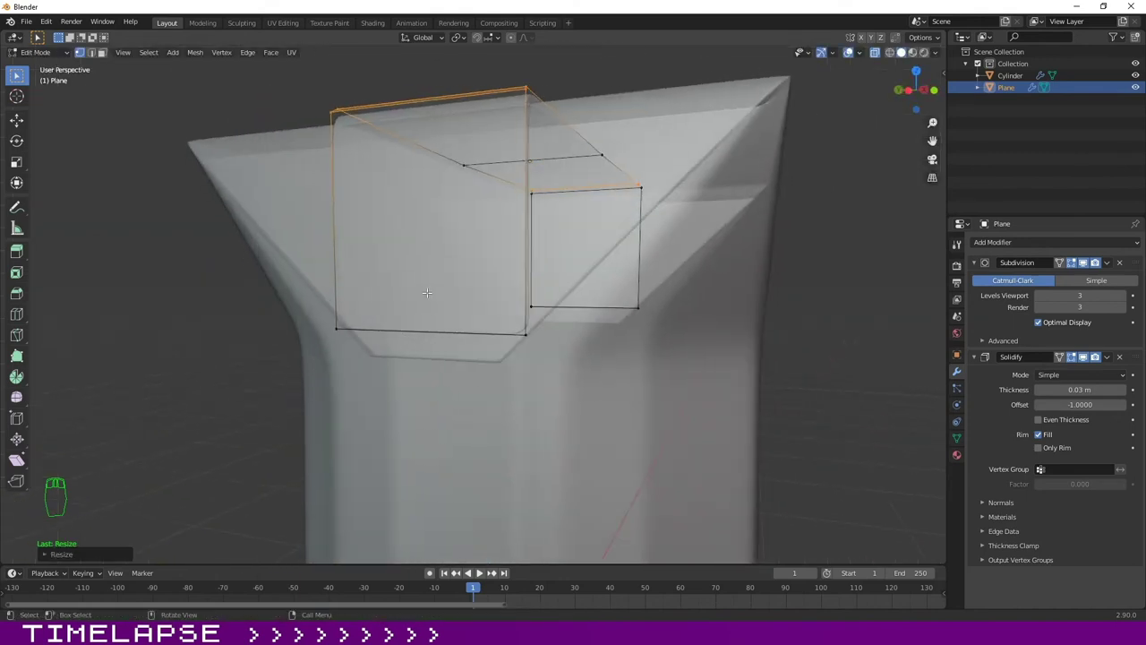
Step: Slide edge loops along the fold to shape the seam band and leave Edit Mode
{"action": "key", "text": "ctrl+r"}
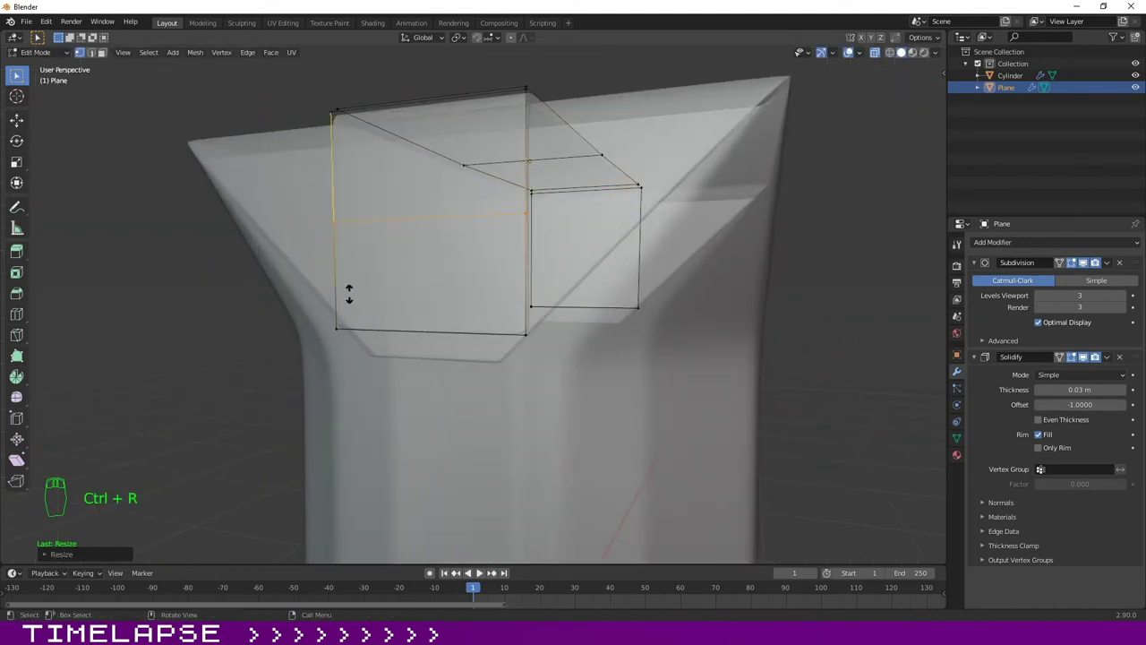
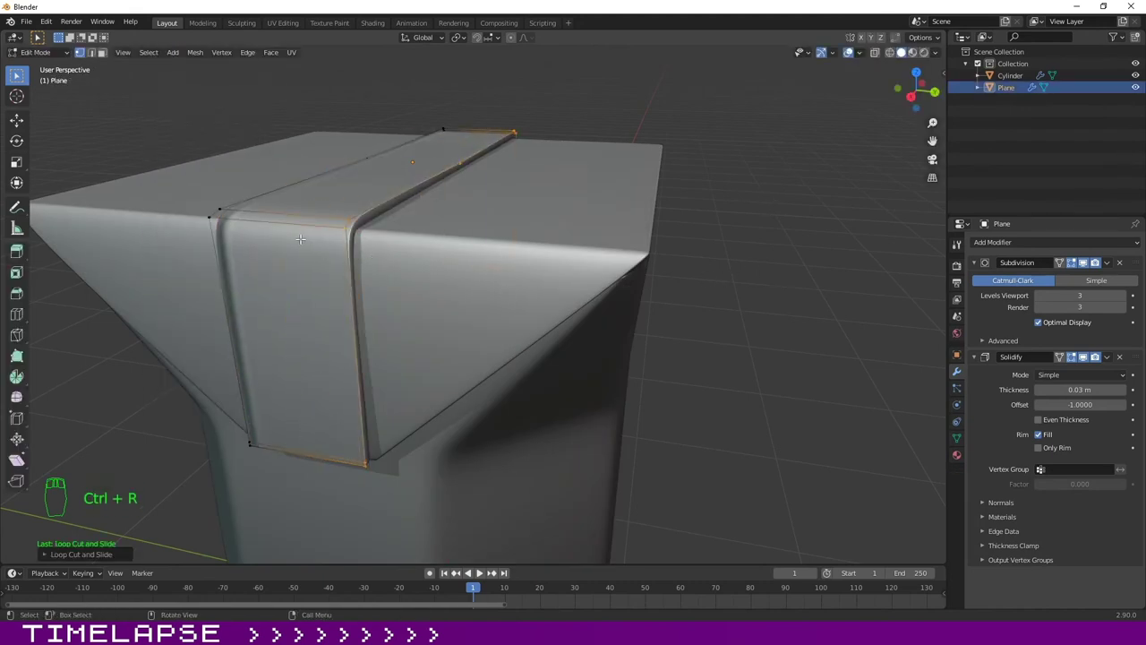
{"action": "key", "text": "ctrl+r"}
{"action": "key", "text": "Tab"}
{"action": "left_click", "coordinate": [755, 167]}
Step: Orbit around the carton and bring up the Add menu for the screw cap
{"action": "left_click_drag", "start_coordinate": [746, 266], "coordinate": [551, 225]}
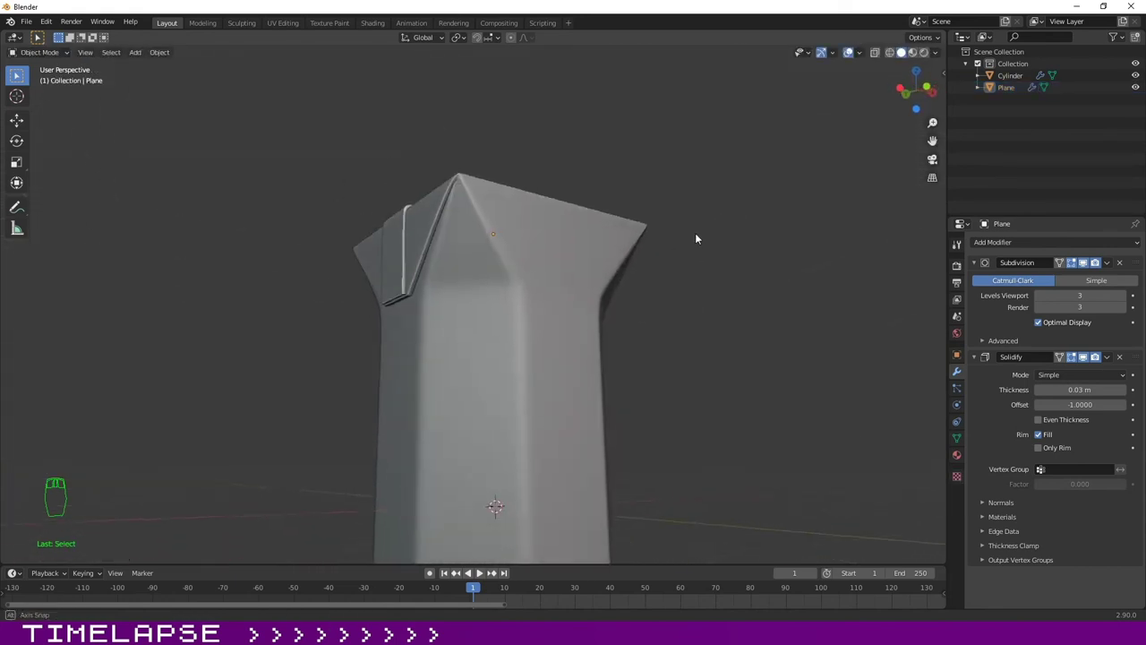
{"action": "left_click_drag", "start_coordinate": [505, 325], "coordinate": [406, 294]}
{"action": "key", "text": "shift+a"}
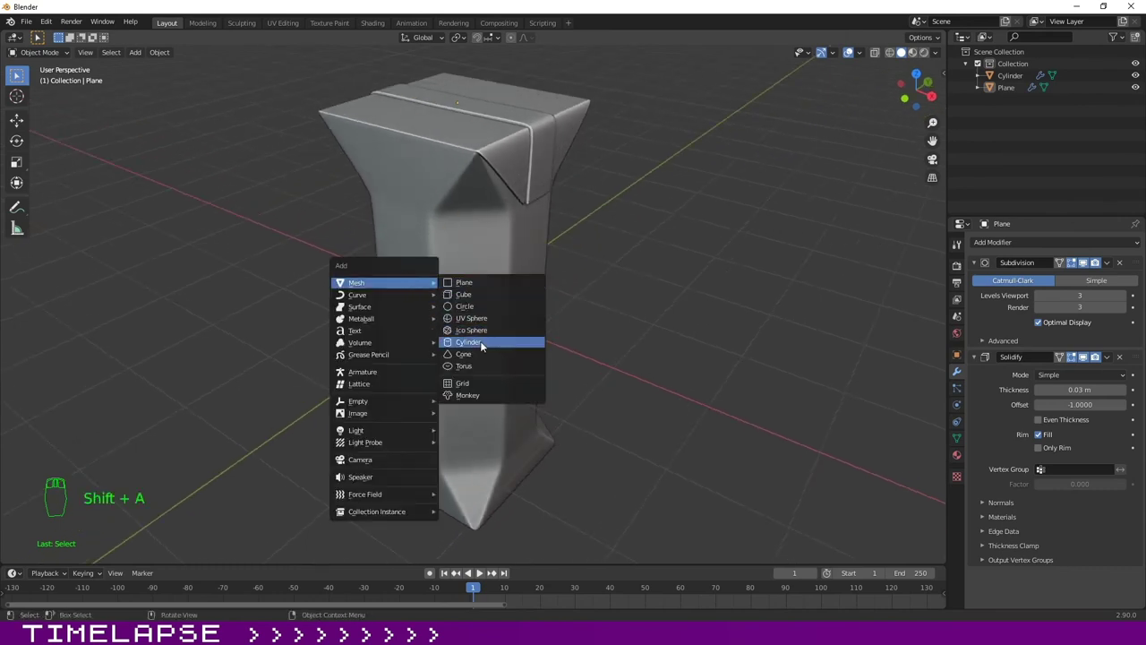
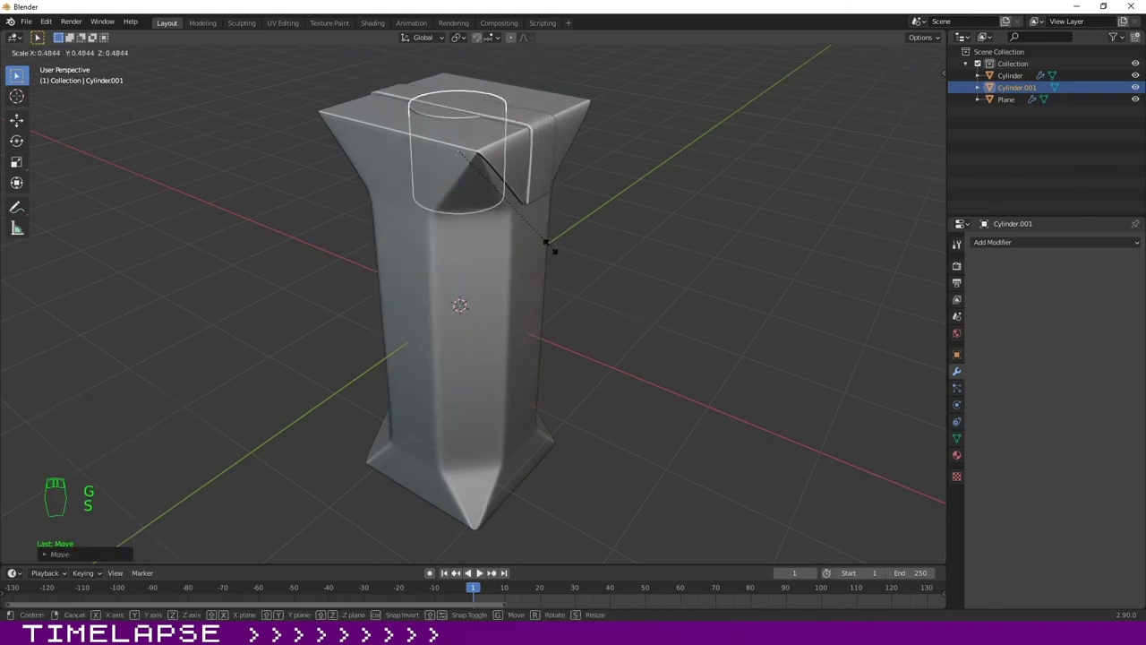
Step: Raise the new cylinder above the carton top and shrink it in top view to fit
{"action": "key", "text": "g"}
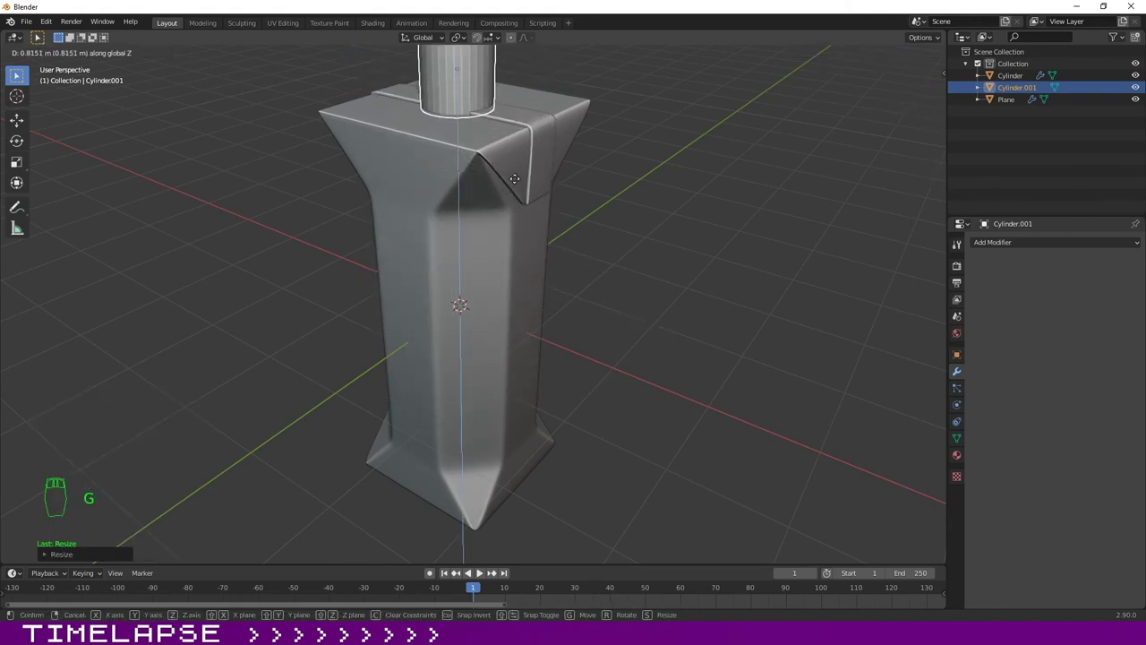
{"action": "key", "text": "KP_7"}
{"action": "key", "text": "g"}
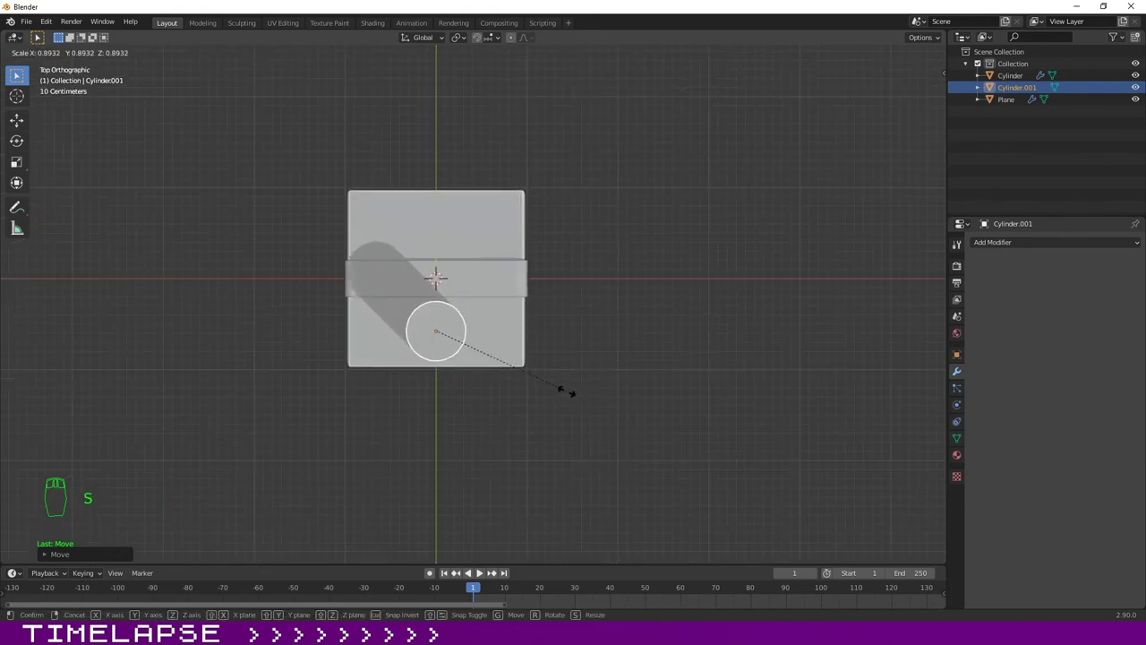
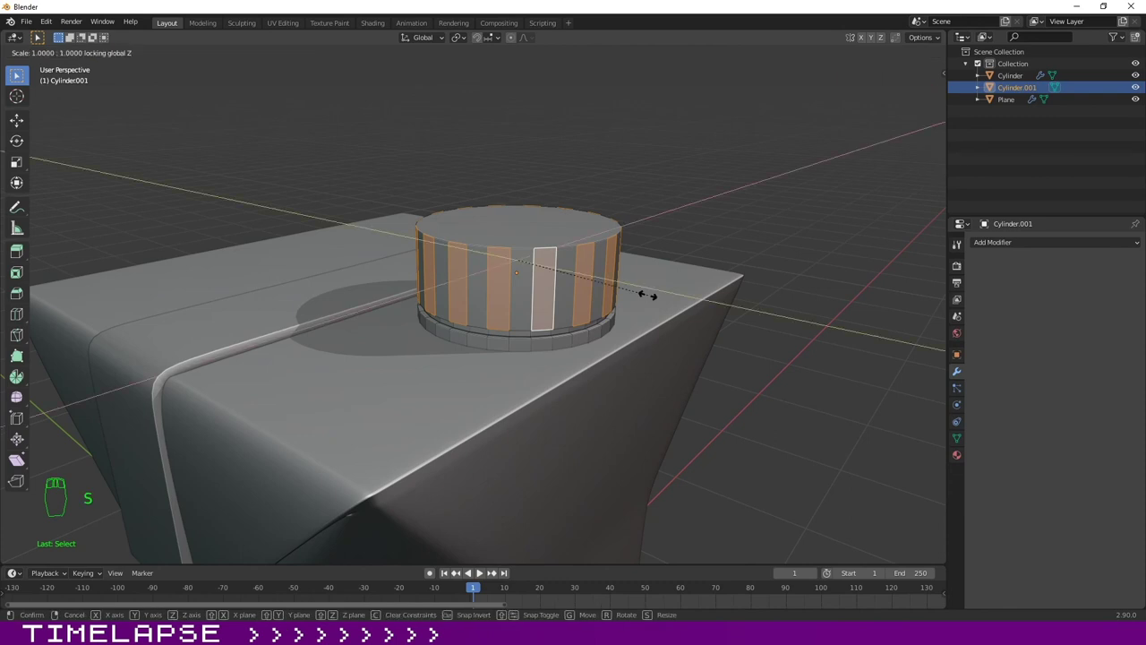
Step: Leave Edit Mode, add Subdivision smoothing to the screw cap and orbit to inspect its ridges
{"action": "key", "text": "s"}
{"action": "key", "text": "Tab"}
{"action": "left_click_drag", "start_coordinate": [700, 202], "coordinate": [1002, 261]}
{"action": "left_click_drag", "start_coordinate": [659, 278], "coordinate": [228, 92]}
{"action": "left_click_drag", "start_coordinate": [1002, 252], "coordinate": [591, 504]}
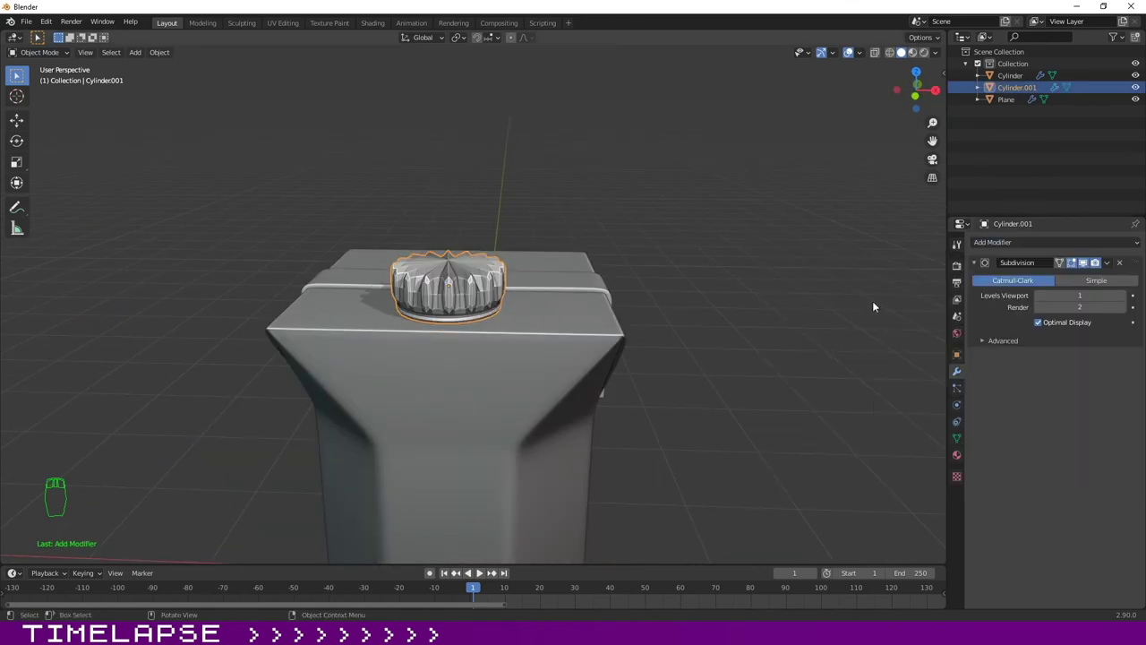
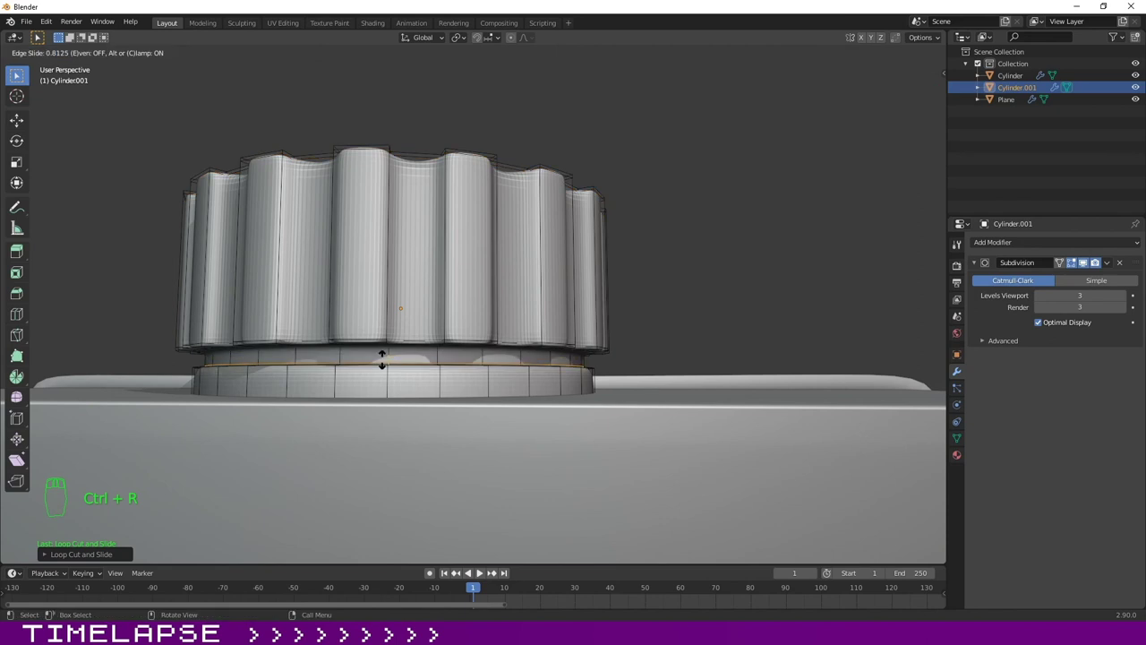
Step: Add support loops near the screw cap's base and lower rim to tighten its edges
{"action": "key", "text": "ctrl+r"}
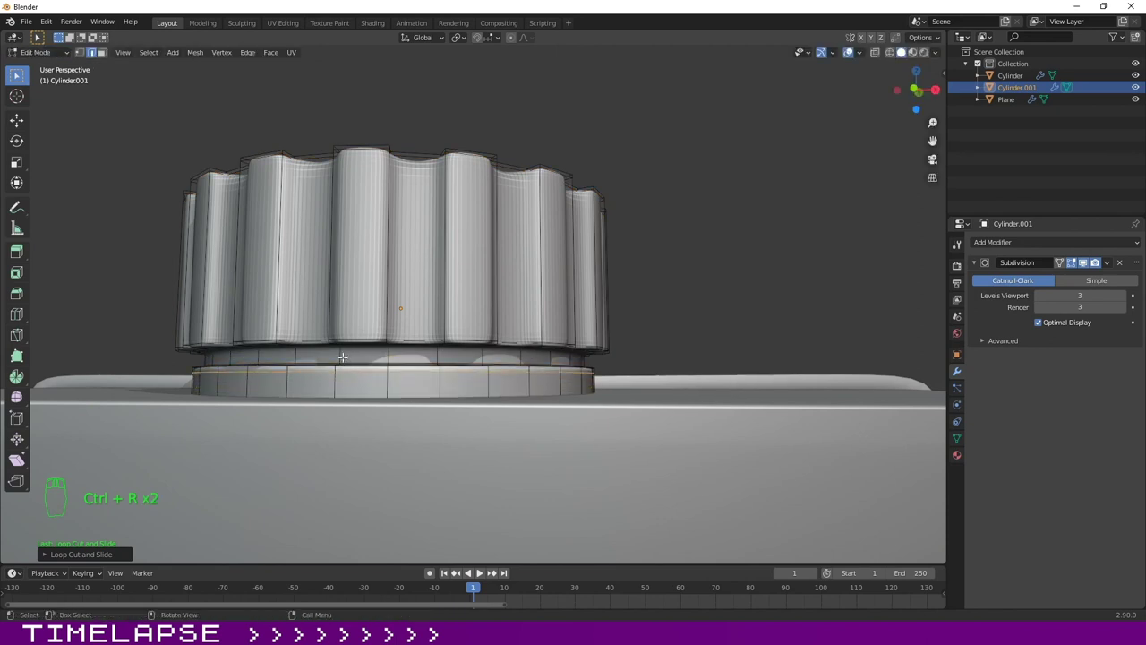
{"action": "key", "text": "Tab"}
{"action": "left_click_drag", "start_coordinate": [576, 101], "coordinate": [486, 355]}
{"action": "left_click_drag", "start_coordinate": [611, 157], "coordinate": [185, 301]}
{"action": "middle_click", "coordinate": [486, 355]}
{"action": "left_click", "coordinate": [592, 159]}
Step: Return to Object Mode and orbit to view the finished carton bottle with its ridged cap
{"action": "left_click_drag", "start_coordinate": [512, 403], "coordinate": [654, 245]}
{"action": "left_click", "coordinate": [654, 245]}
{"action": "middle_click", "coordinate": [644, 263]}
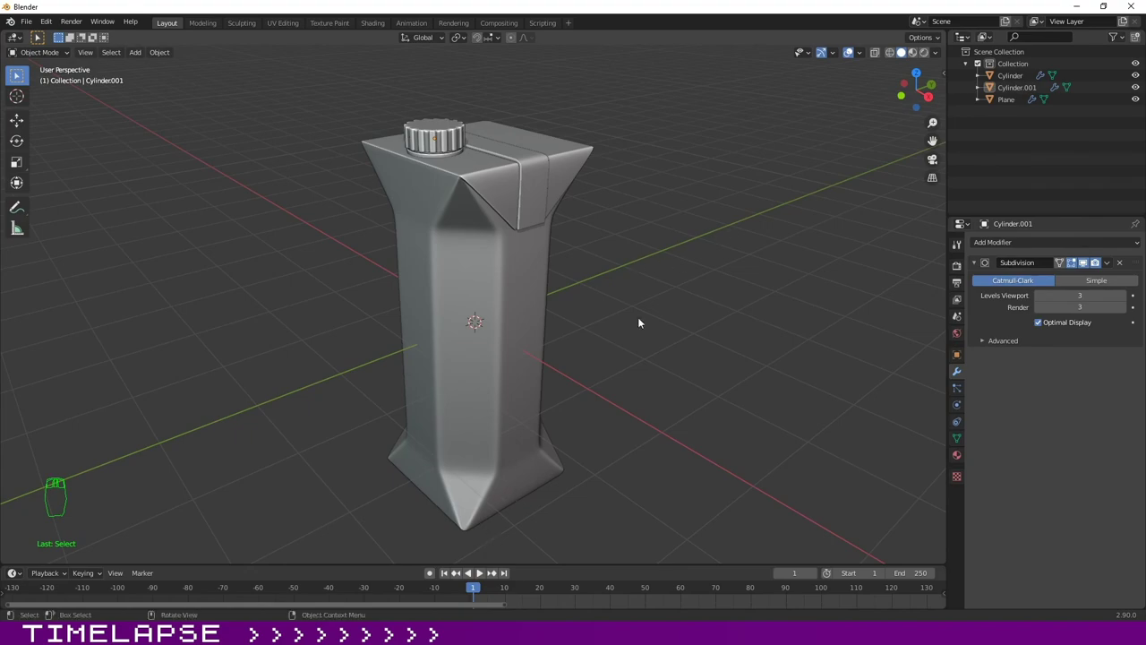